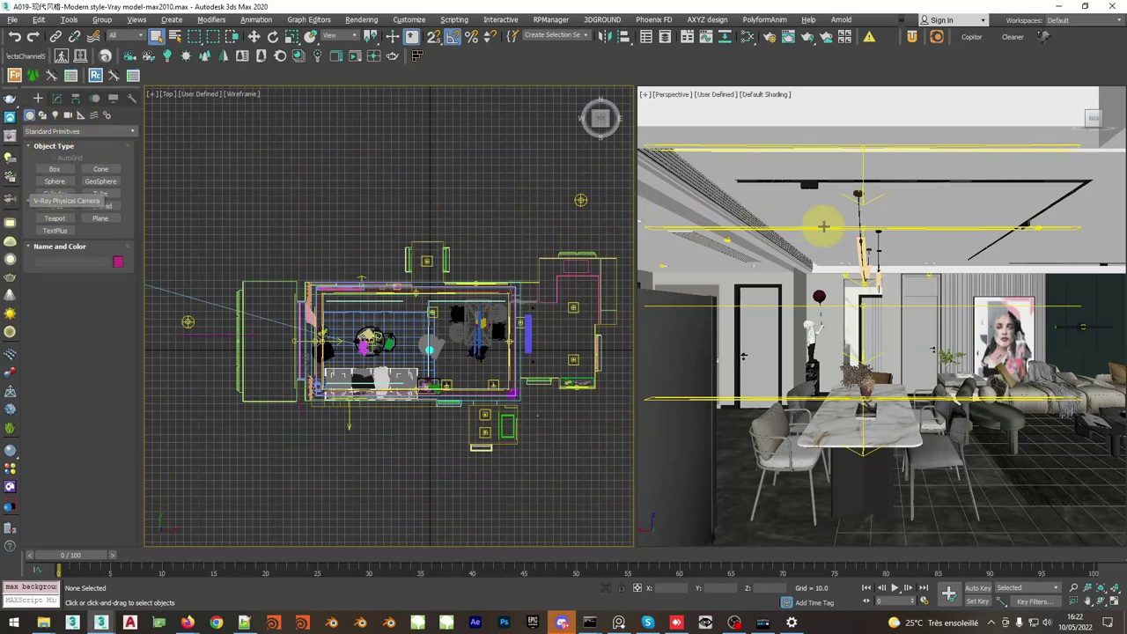
- Maximize the perspective viewport (Alt+W) to inspect the dining room full-screen
{"action": "key", "text": "alt+w"}
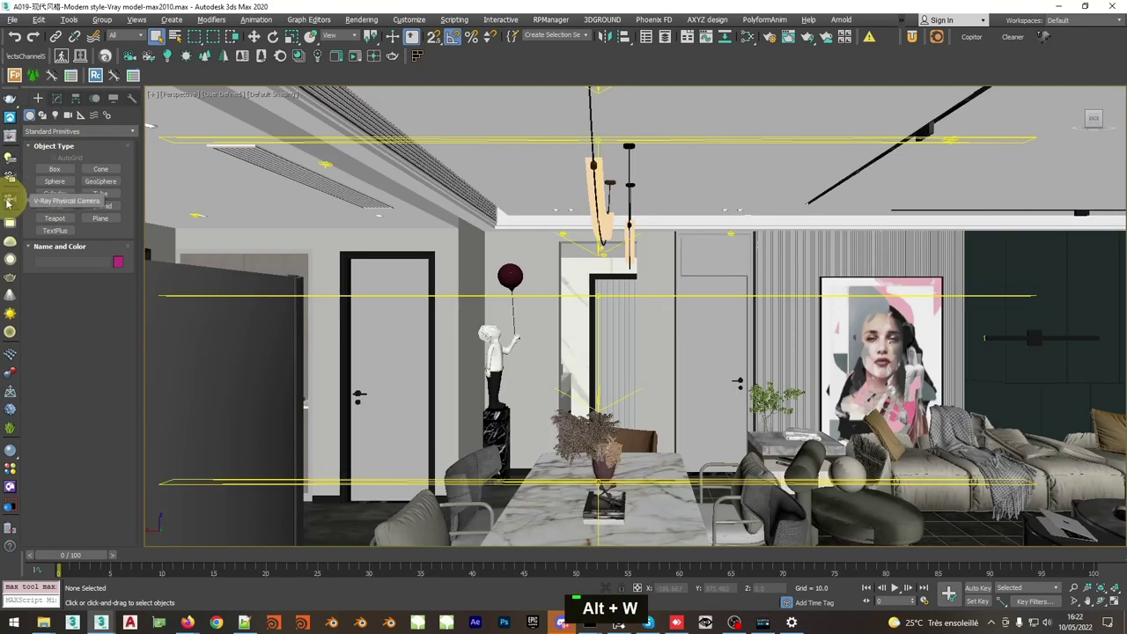